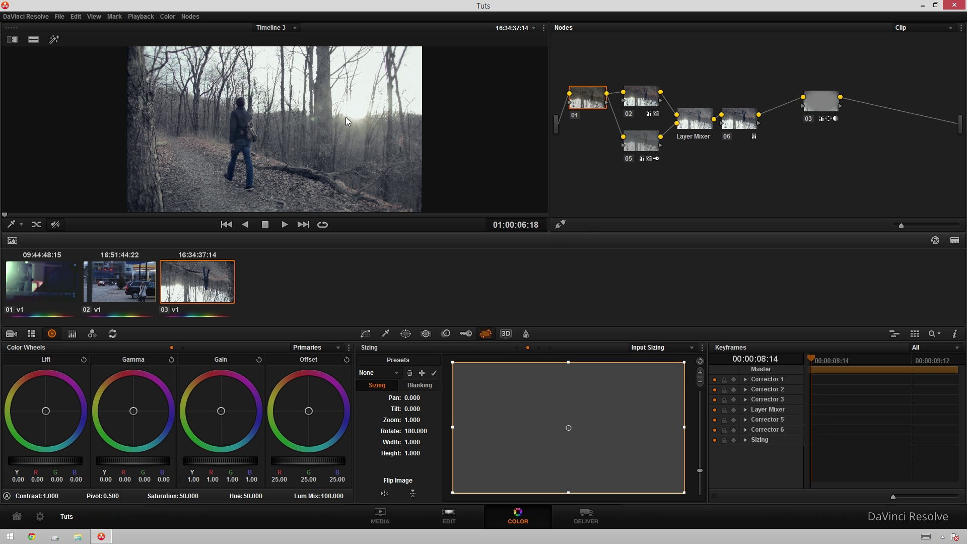
Step: Show the gallery of saved stills beside the forest clip viewer on the Color page
click(205, 277)
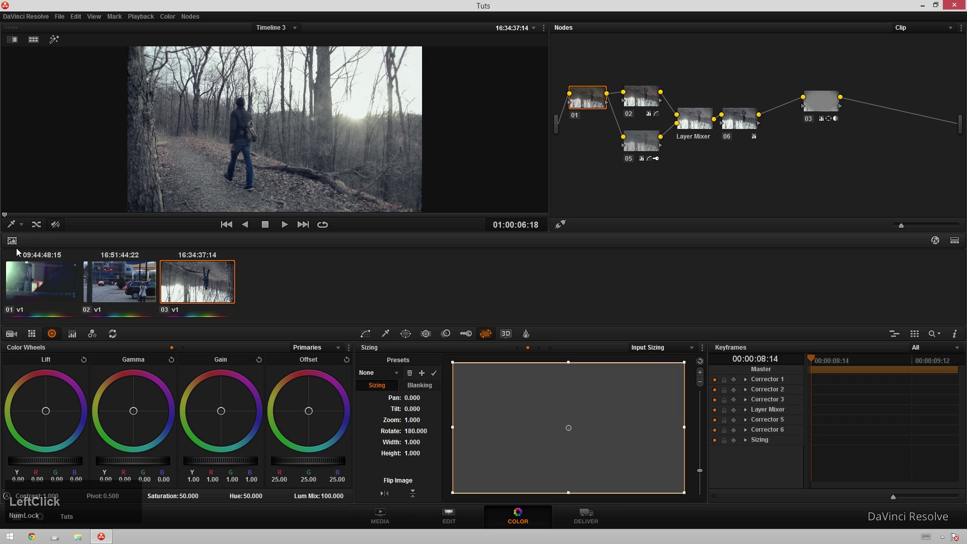
click(9, 244)
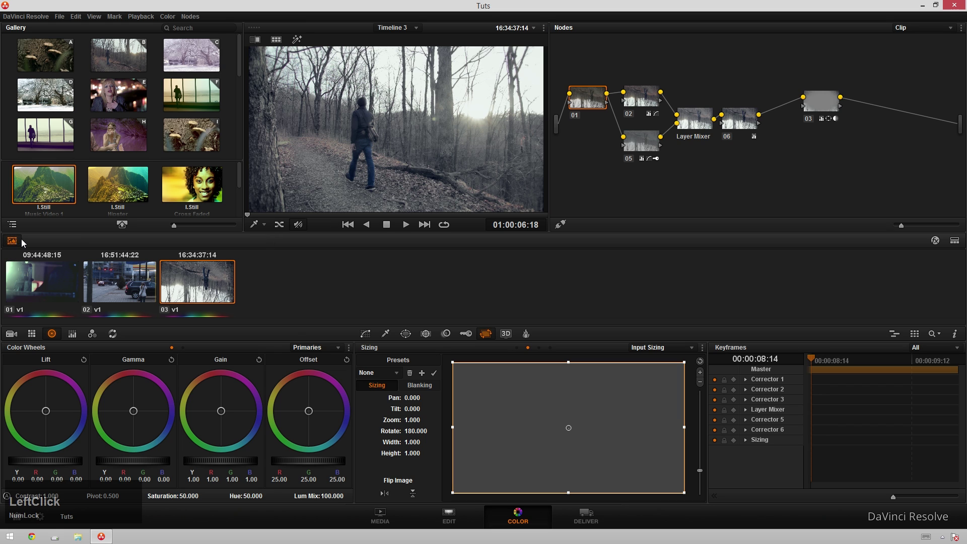
Step: Grab the graded forest frame as a new still in the gallery
click(212, 293)
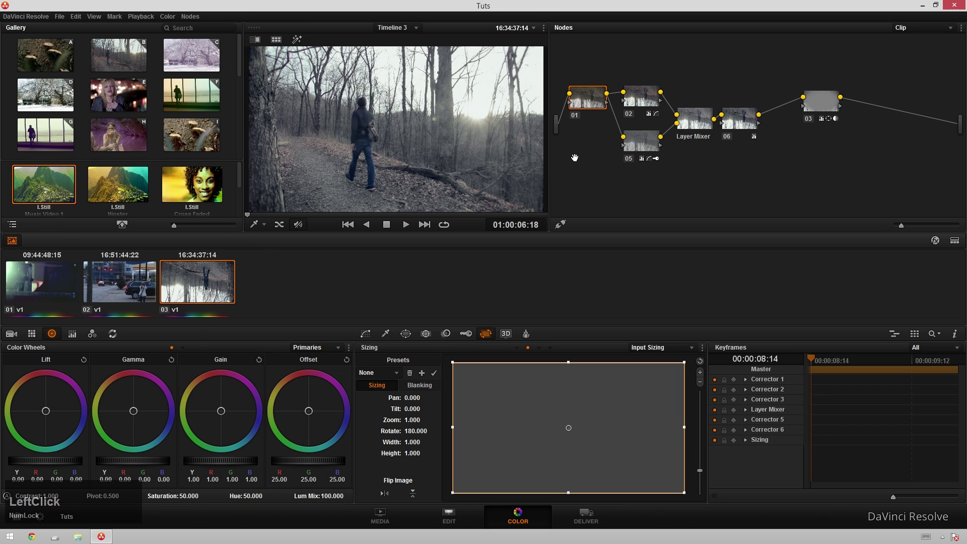
key(alt+Num_Lock)
key(1)
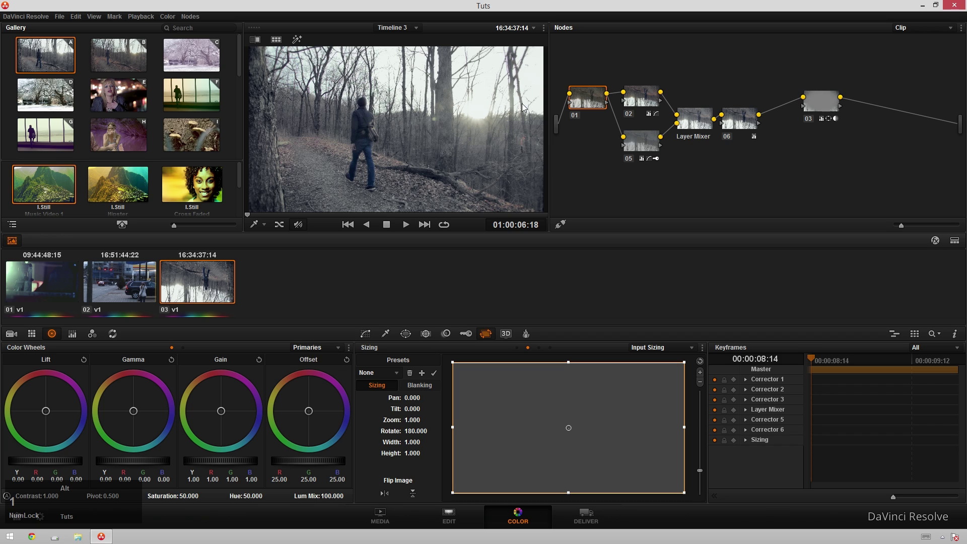
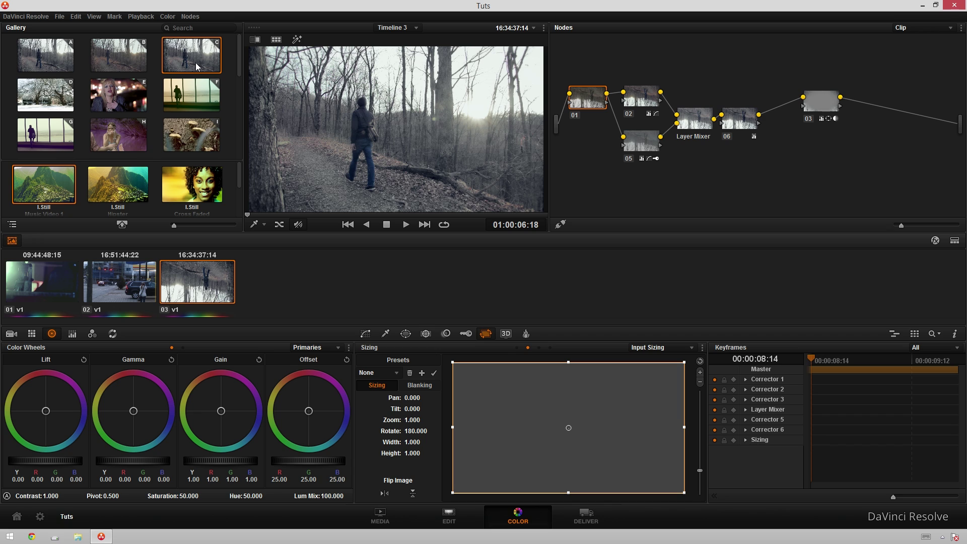
click(121, 229)
key(Delete)
Step: From the expanded gallery window, start exporting still A.1 as a DPX file
click(119, 354)
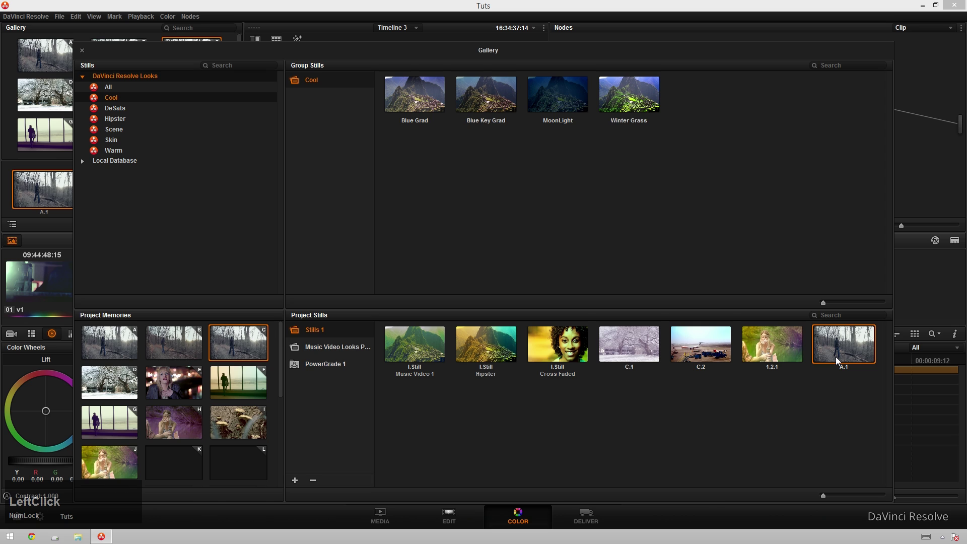
right_click(835, 348)
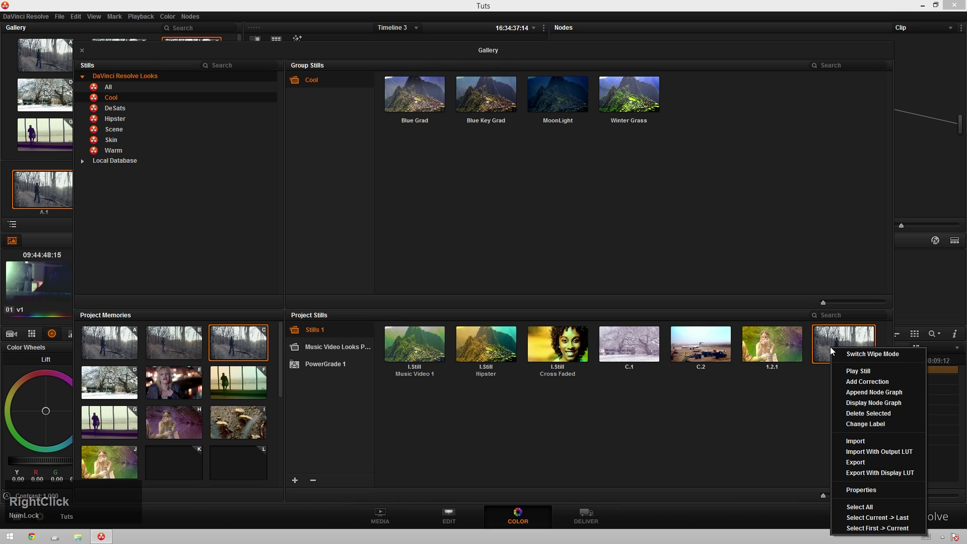
click(858, 463)
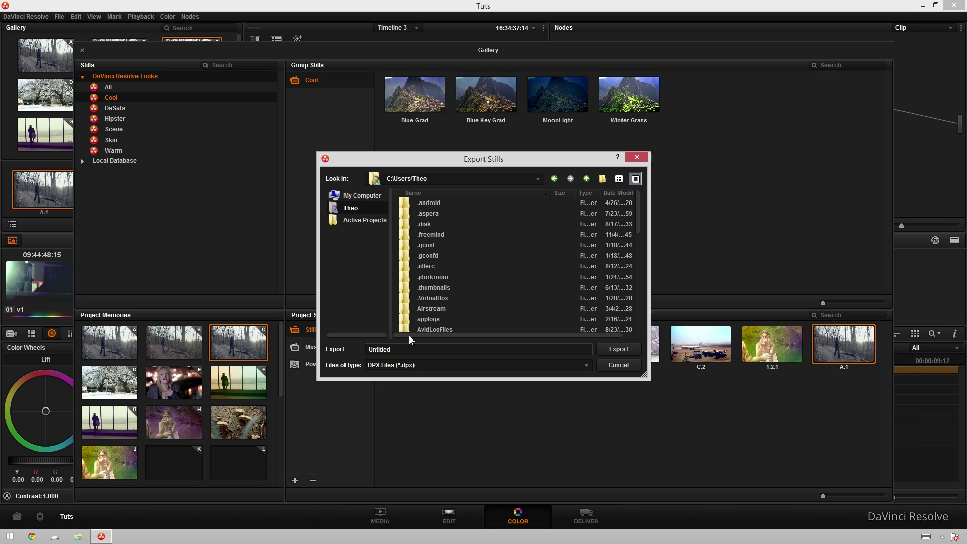